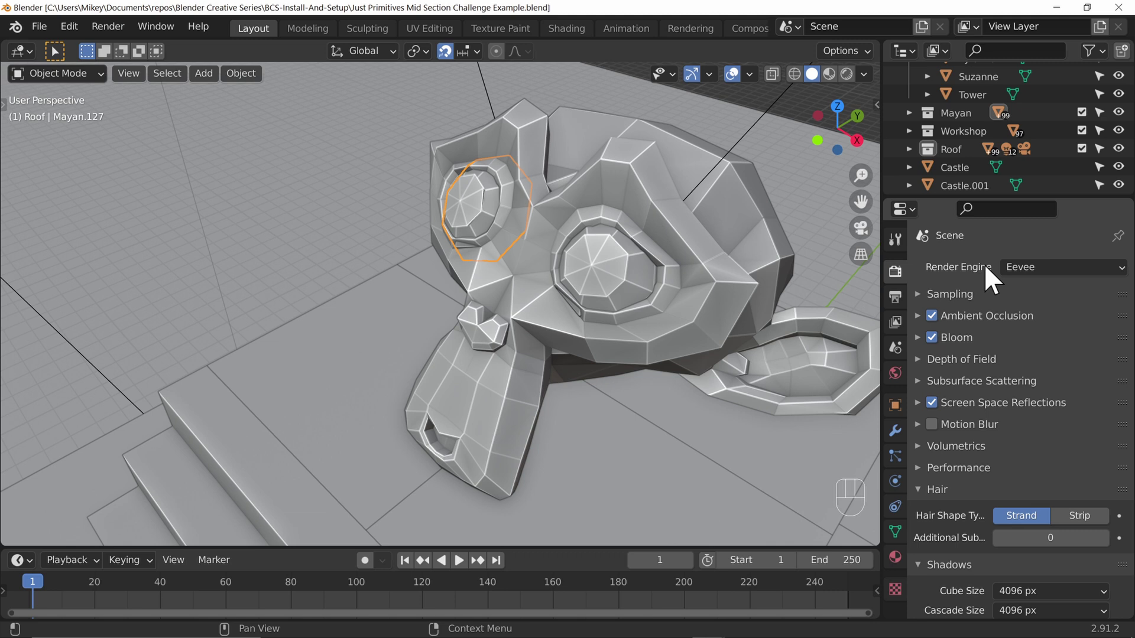
# Switch the render engine to Cycles and save the scene file.
pyautogui.moveTo(1067, 283); pyautogui.dragTo(1070, 350)
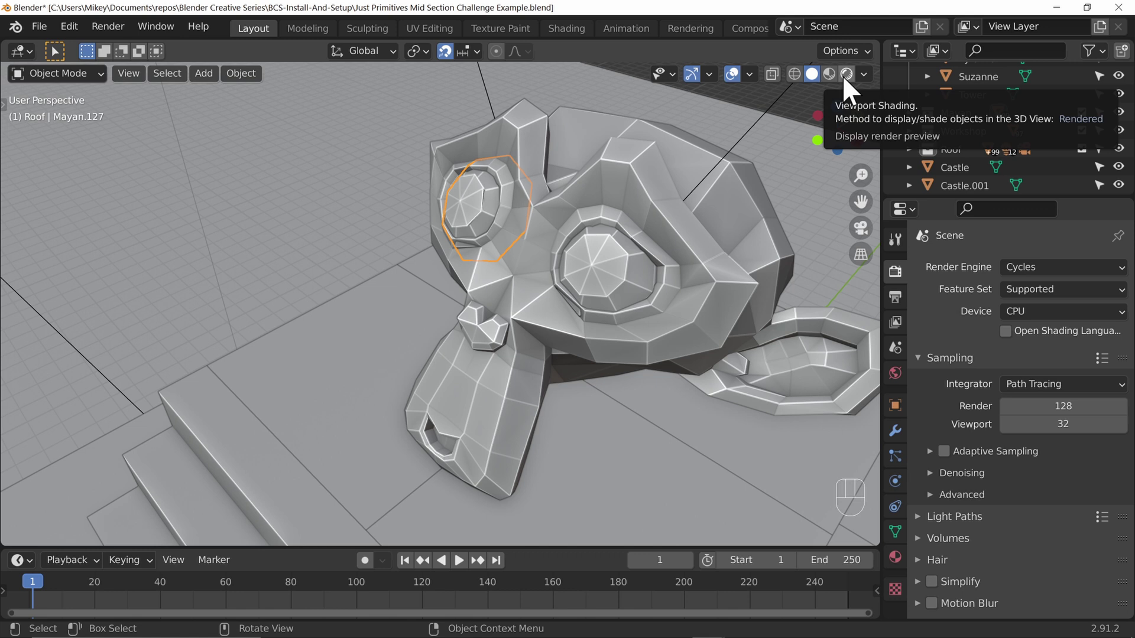
pyautogui.press('ctrl+s')
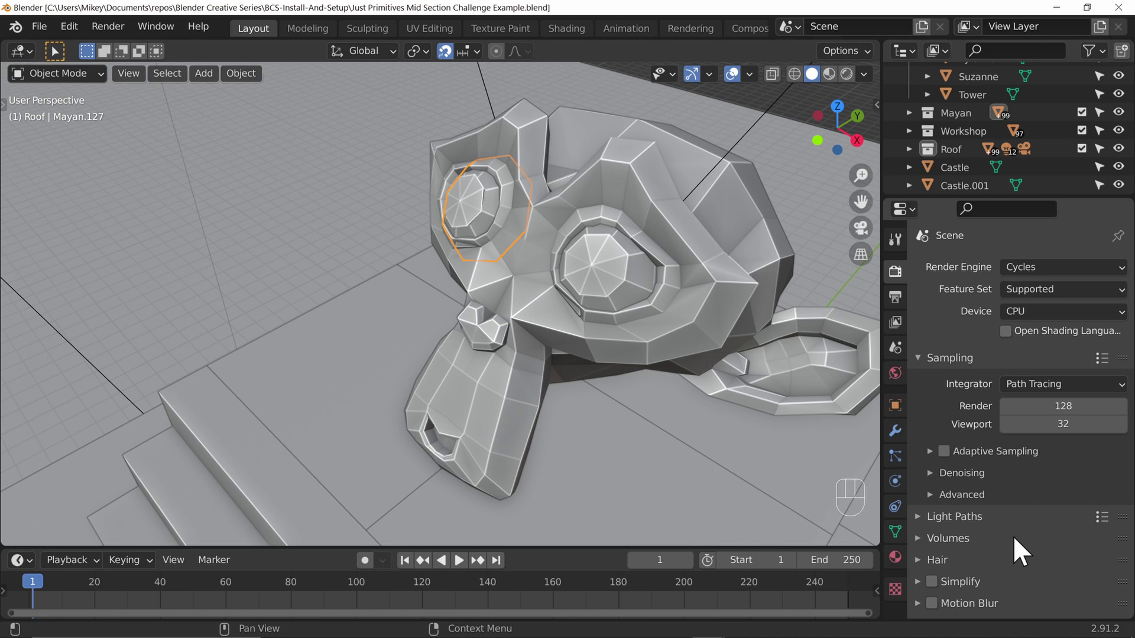
pyautogui.click(855, 88)
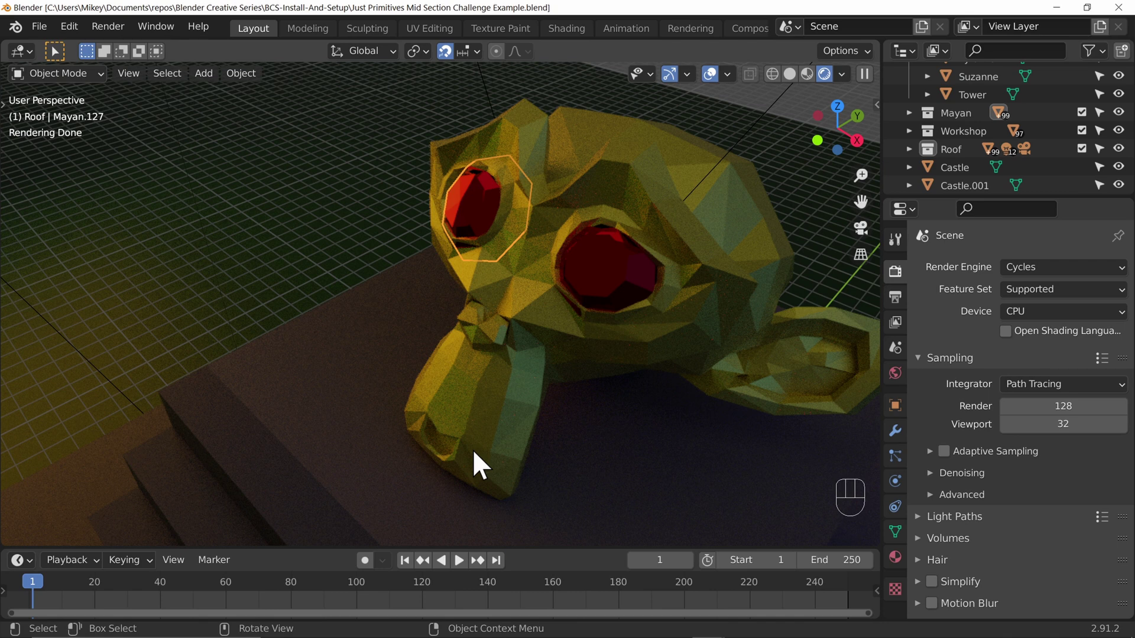
pyautogui.moveTo(1074, 280); pyautogui.dragTo(802, 370)
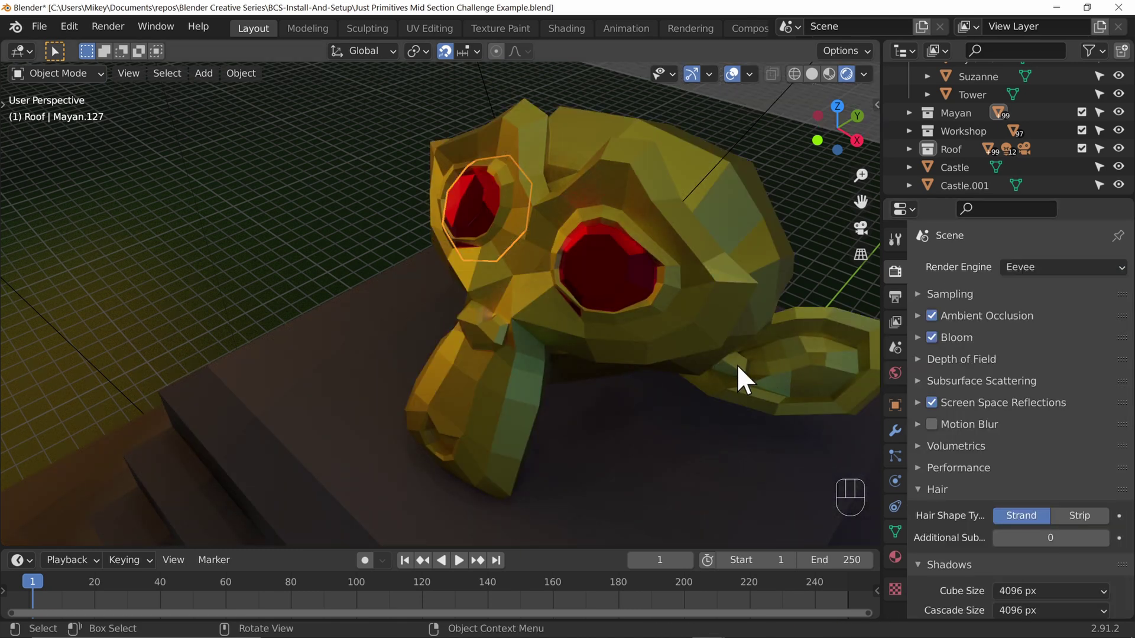
pyautogui.moveTo(1041, 281); pyautogui.dragTo(1057, 342)
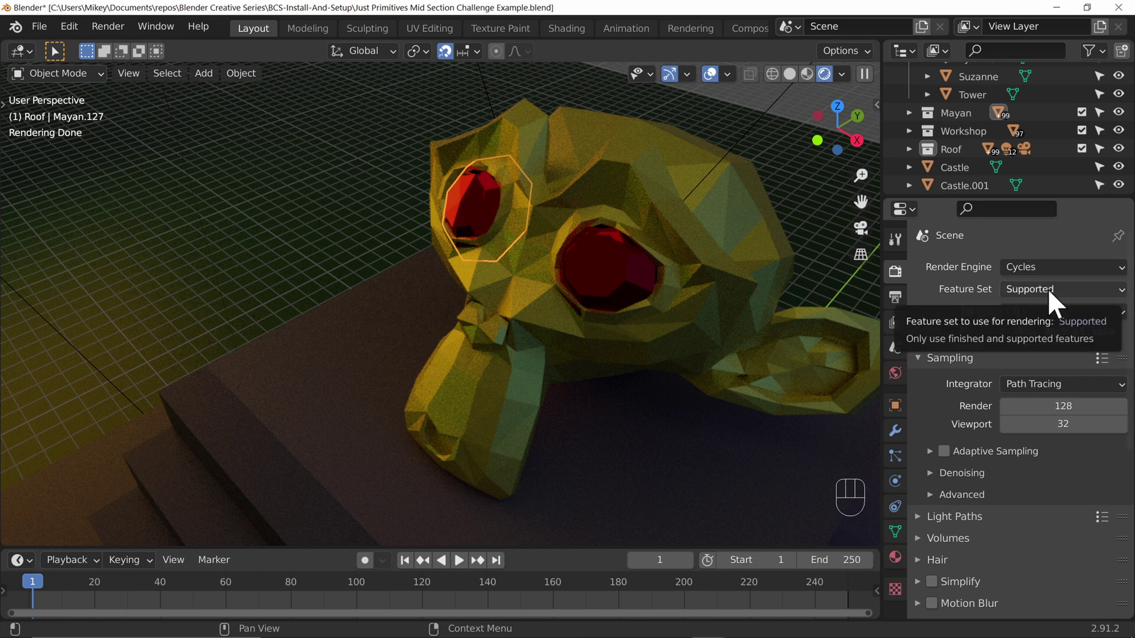
pyautogui.moveTo(1076, 346); pyautogui.dragTo(1080, 325)
pyautogui.moveTo(1051, 303); pyautogui.dragTo(966, 329)
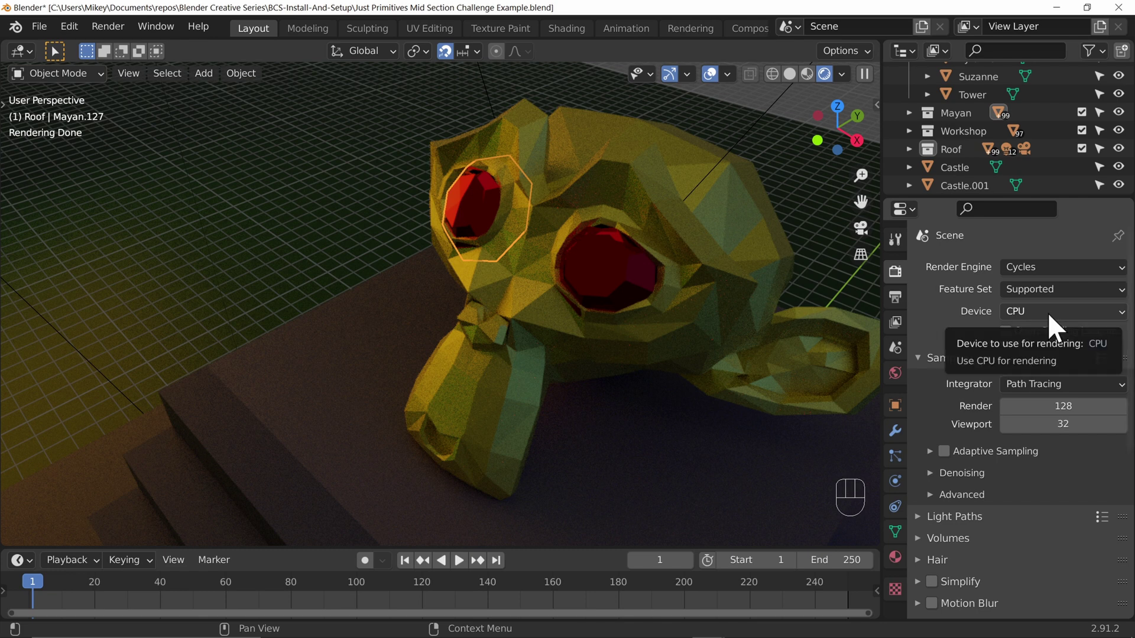
pyautogui.moveTo(1057, 326); pyautogui.dragTo(961, 363)
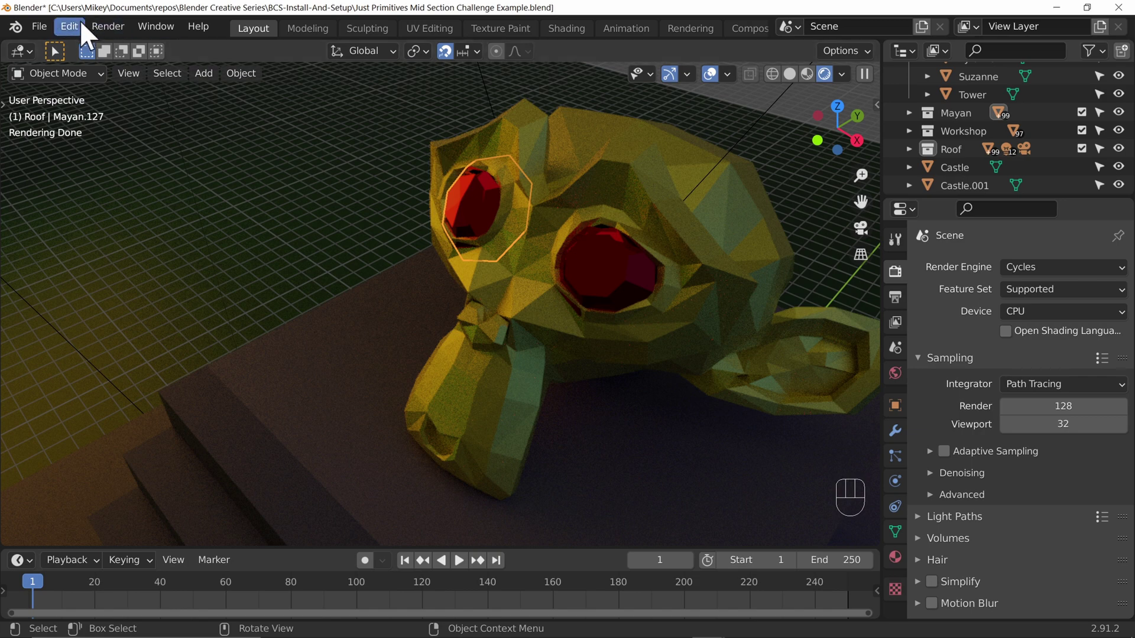
# Choose the GeForce RTX 3070 as the Cycles render device in Preferences > System.
pyautogui.moveTo(86, 41); pyautogui.dragTo(179, 303)
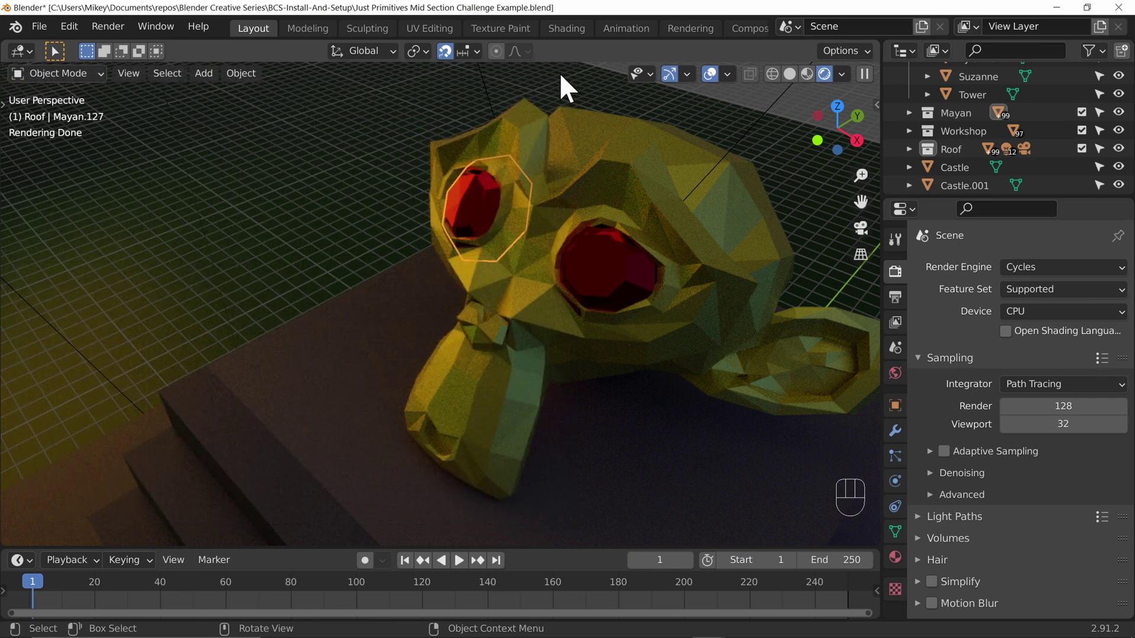
# Set the Cycles device to GPU Compute and orbit Suzanne to check the rendered preview.
pyautogui.moveTo(1045, 324); pyautogui.dragTo(1067, 367)
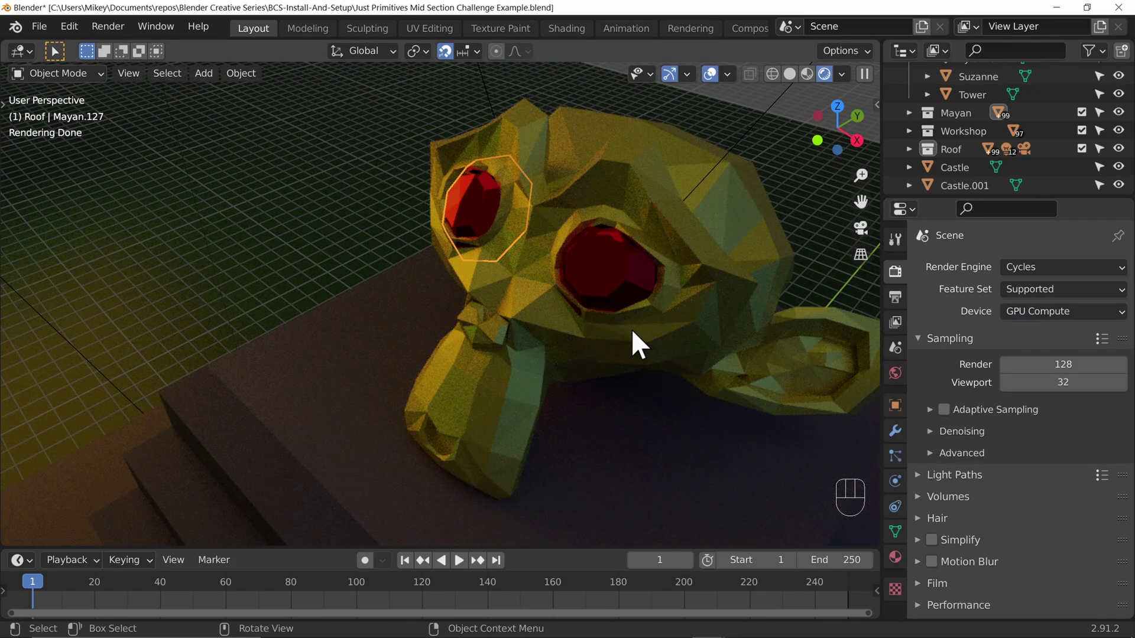
pyautogui.moveTo(529, 326); pyautogui.dragTo(683, 306)
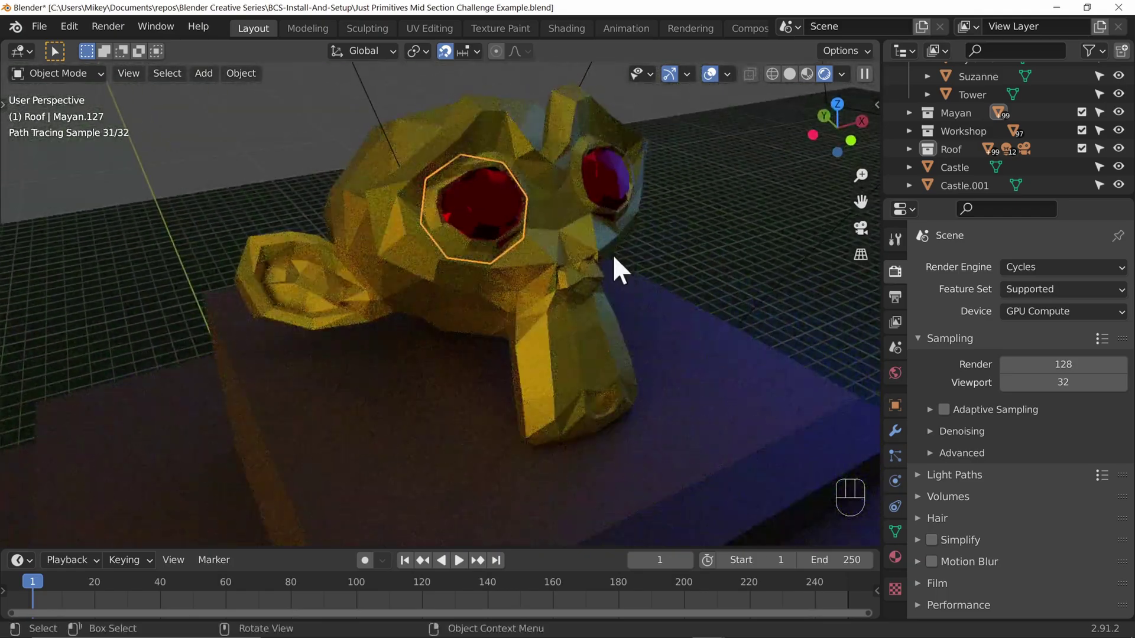
pyautogui.moveTo(306, 336); pyautogui.dragTo(489, 344)
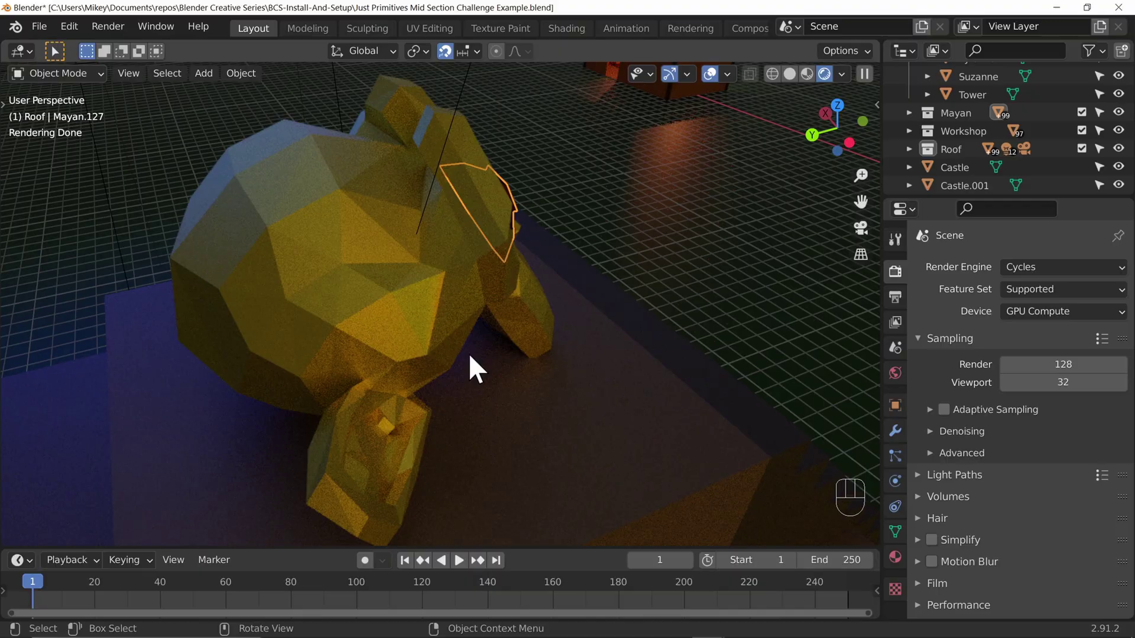
pyautogui.moveTo(691, 333); pyautogui.dragTo(368, 319)
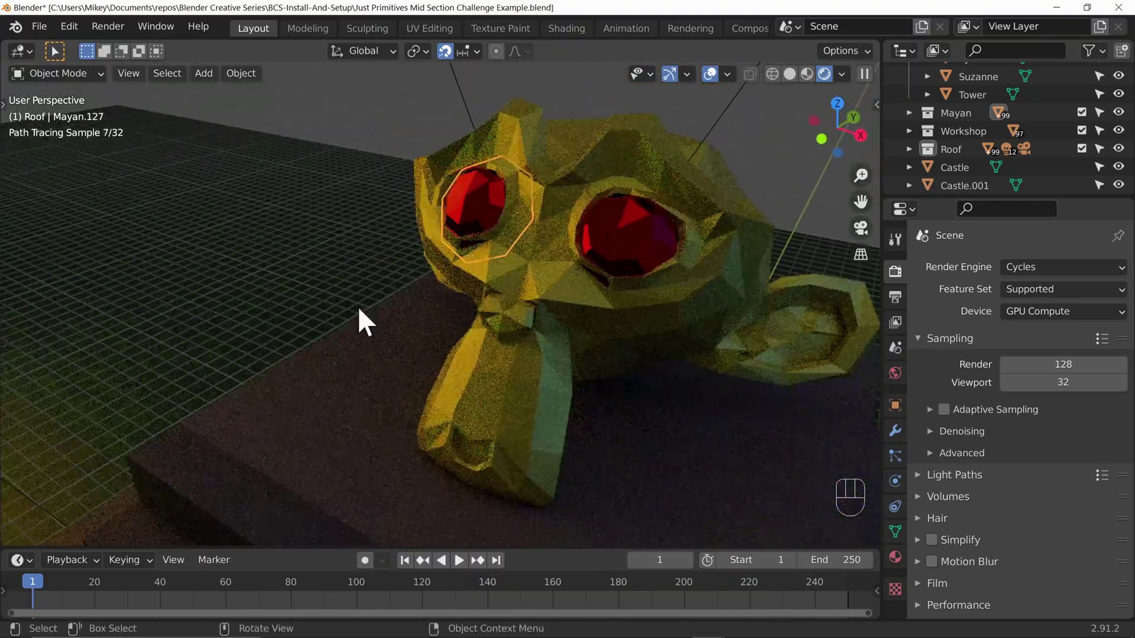
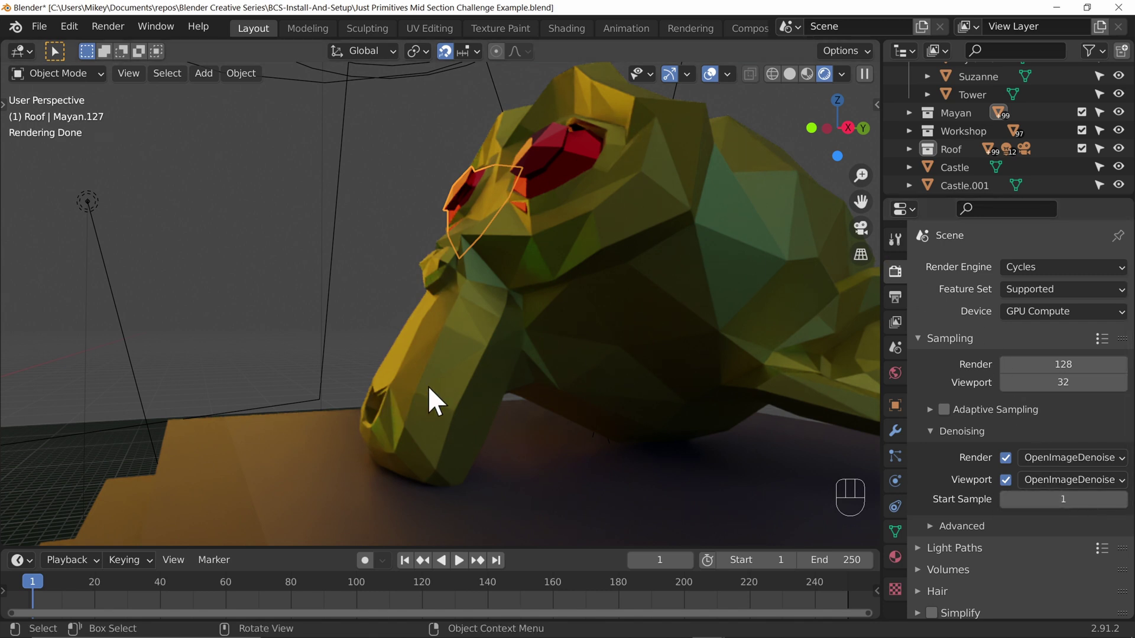
pyautogui.moveTo(504, 365); pyautogui.dragTo(589, 391)
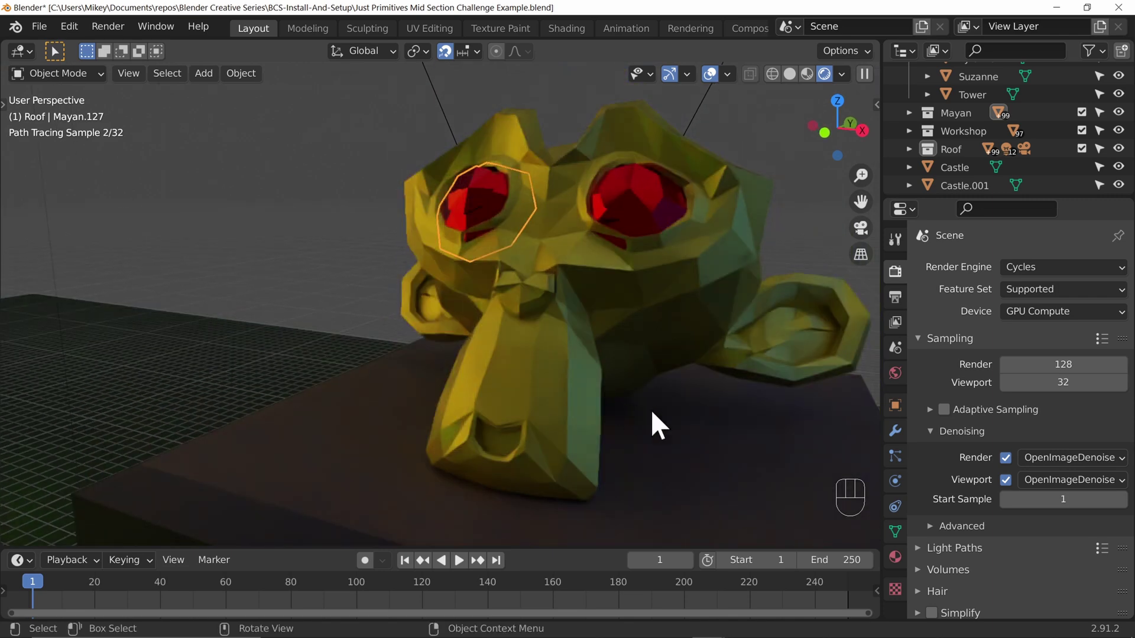
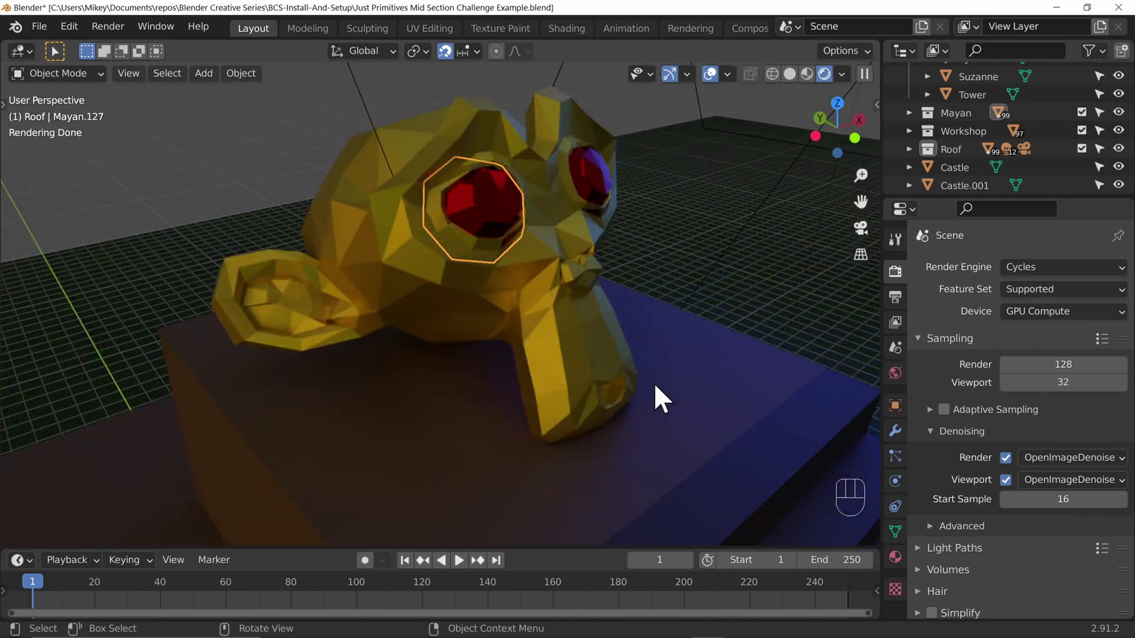
# Set the viewport denoiser to OptiX, check the result, and collapse the Sampling panel.
pyautogui.moveTo(1045, 483); pyautogui.dragTo(649, 358)
pyautogui.moveTo(728, 345); pyautogui.dragTo(564, 337)
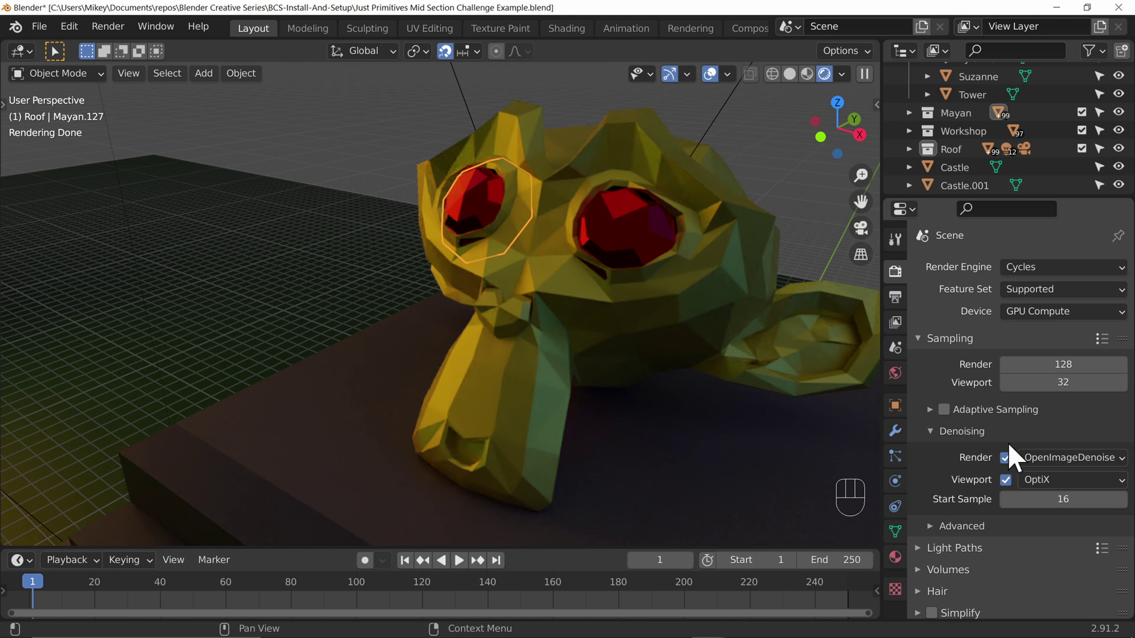
pyautogui.click(930, 347)
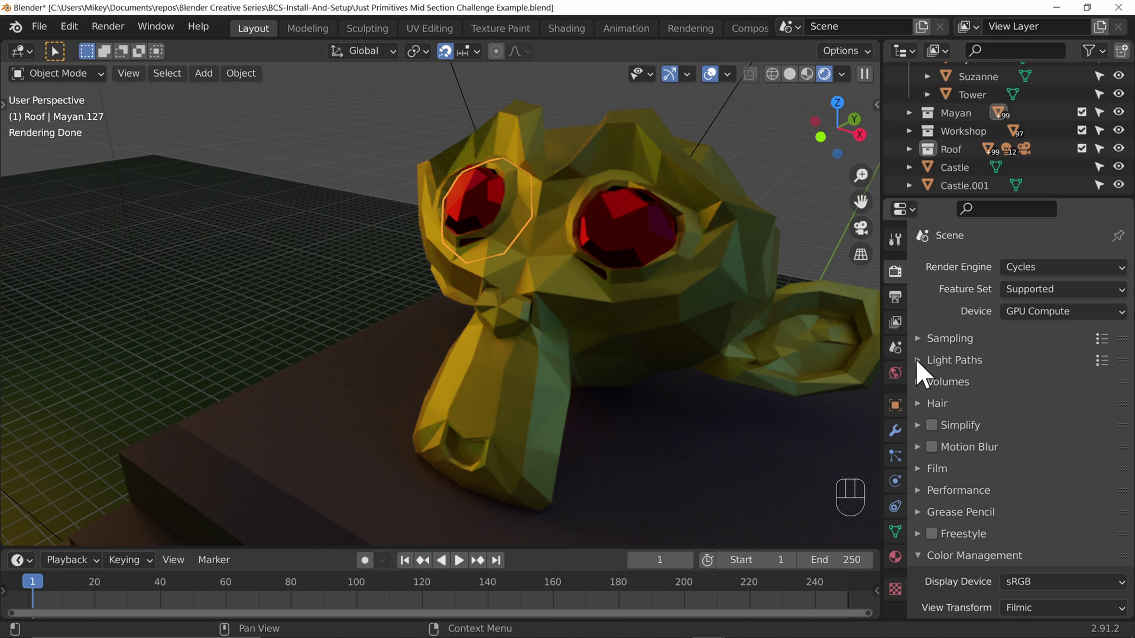
# Expand Light Paths with all bounces at zero and inspect the noisy, darker render.
pyautogui.click(927, 372)
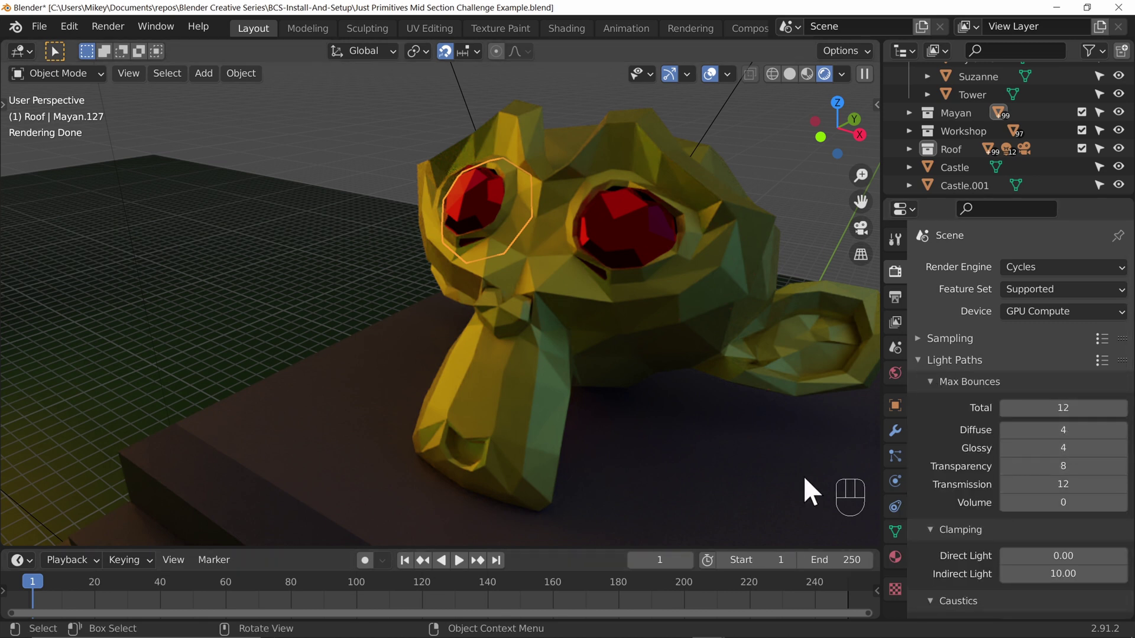
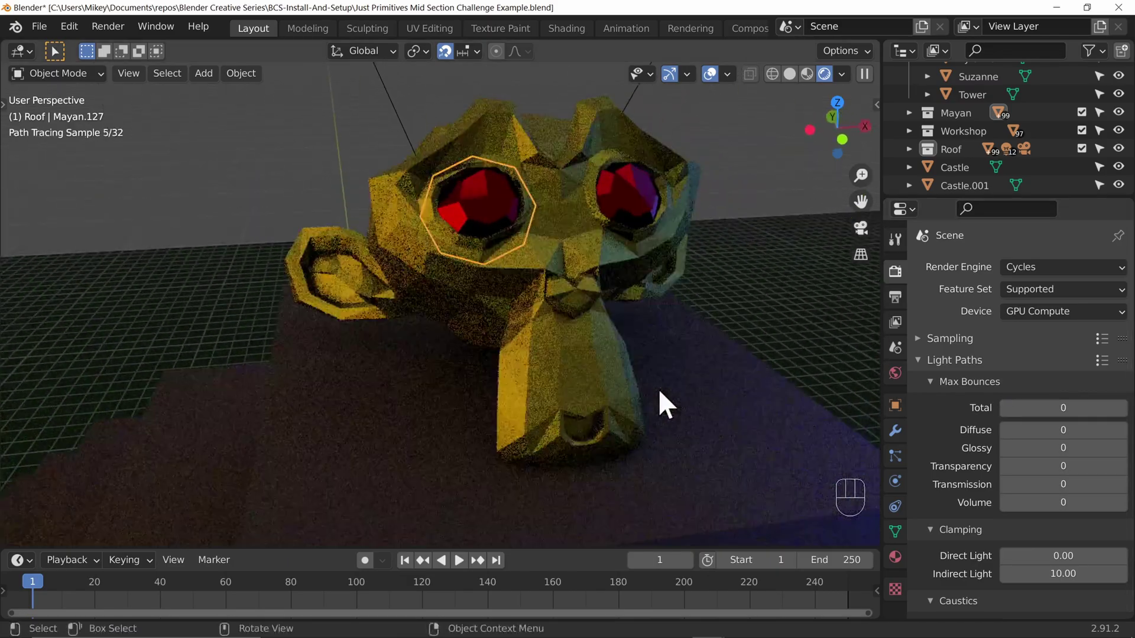
pyautogui.moveTo(760, 402); pyautogui.dragTo(652, 402)
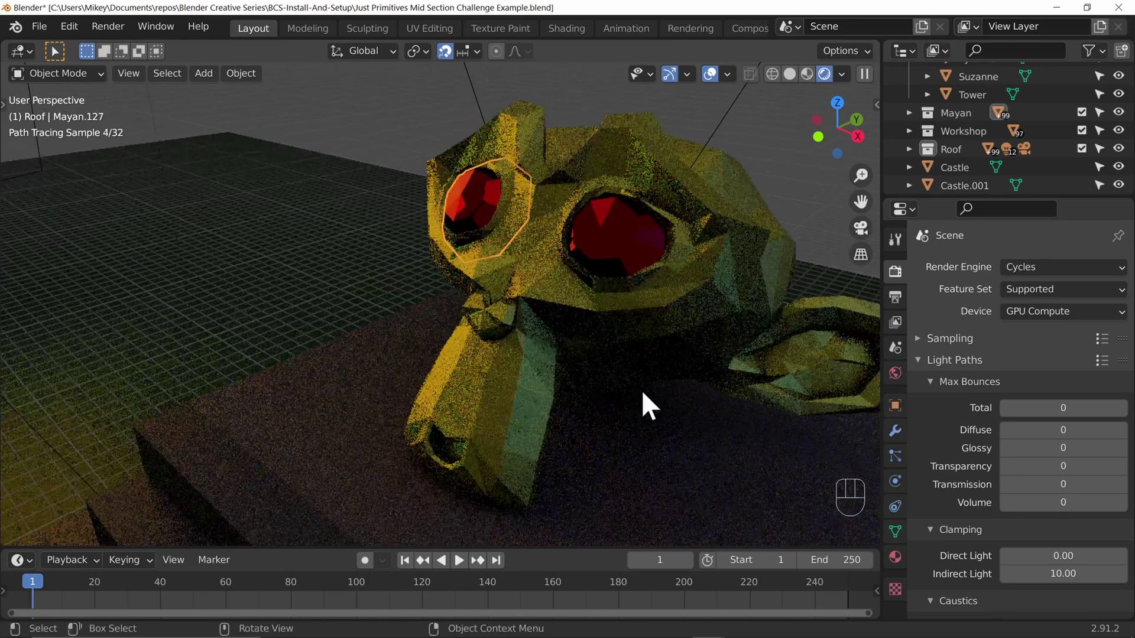
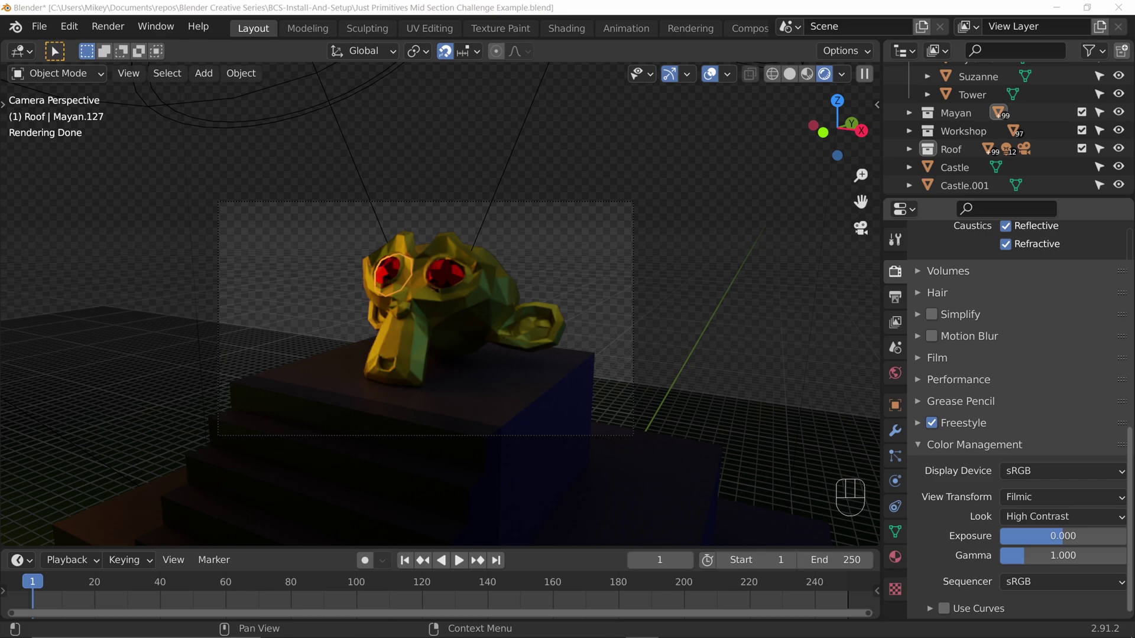
# Leave the camera view and orbit around Suzanne on the block back to a front view.
pyautogui.moveTo(663, 372); pyautogui.dragTo(607, 401)
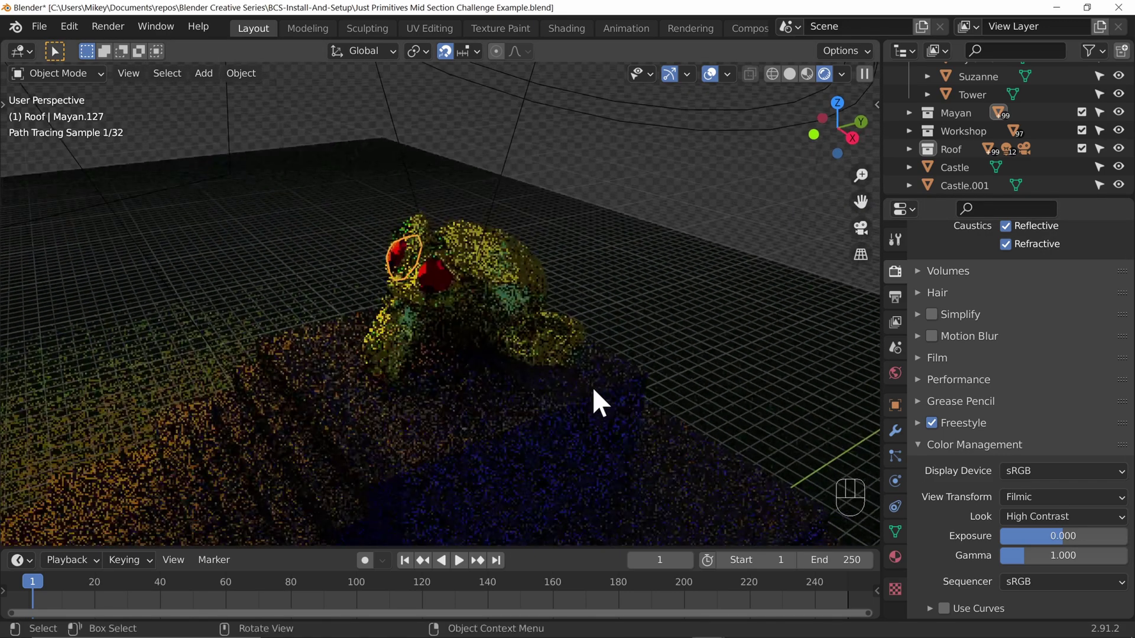
pyautogui.moveTo(671, 385); pyautogui.dragTo(444, 382)
pyautogui.moveTo(382, 377); pyautogui.dragTo(650, 354)
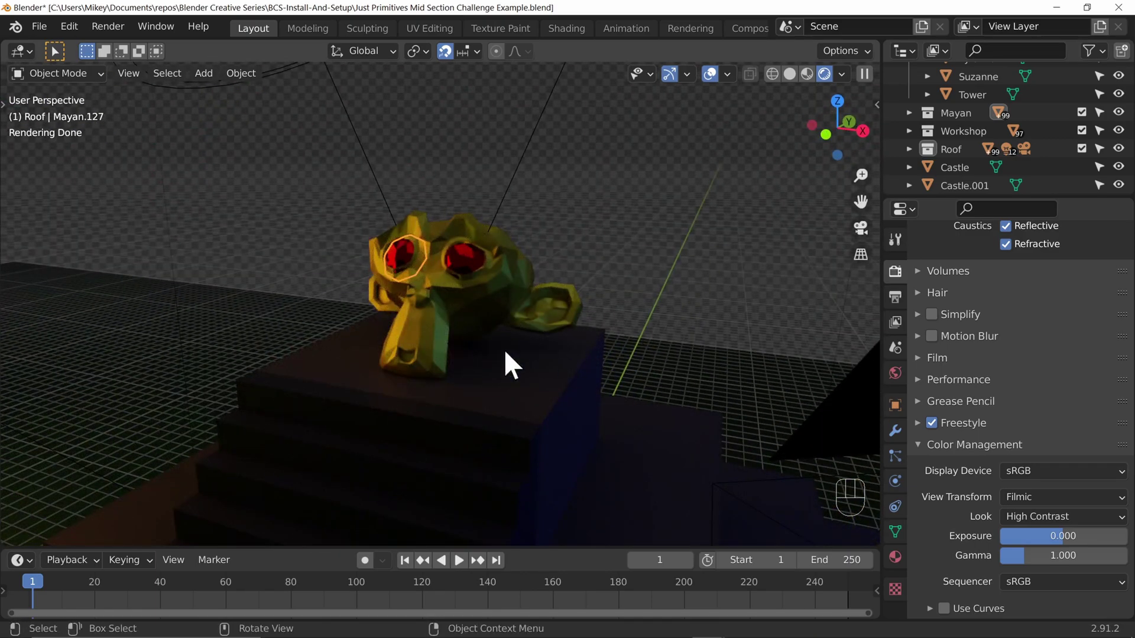